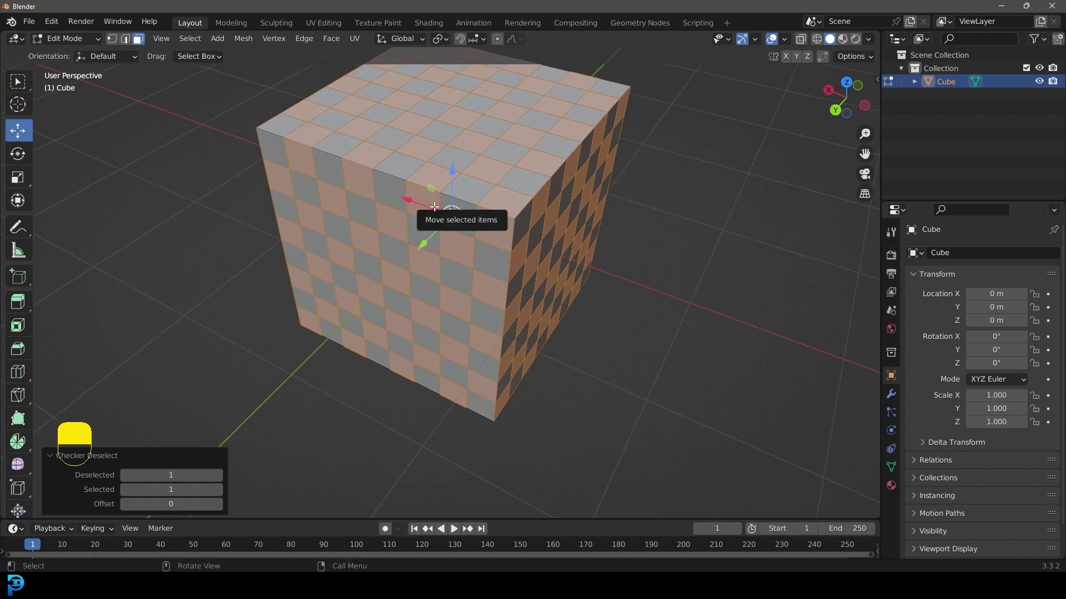
- Orbit the view around the subdivided checkered cube to inspect it
drag(443, 209, 482, 264)
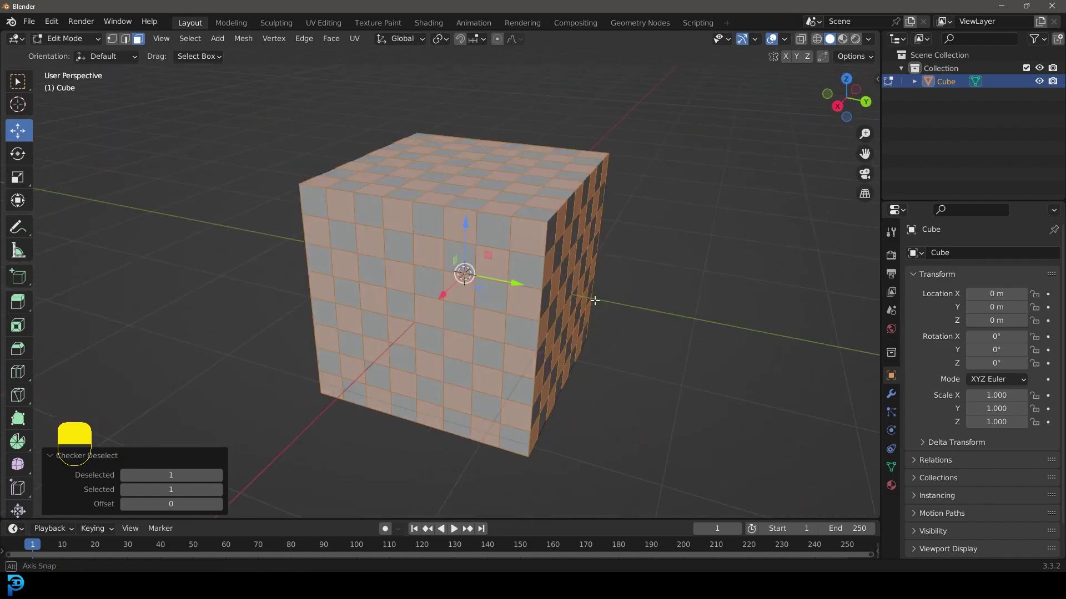
- Knife-cut a leaf outline on the cube face and extrude it
drag(569, 315, 543, 252)
key(Tab)
drag(542, 252, 407, 439)
key(Tab)
key(k)
key(e)
drag(408, 438, 422, 344)
- Inset, extrude and bevel the leaf inward to form the groove, then view the result
key(i)
key(e)
key(ctrl+b)
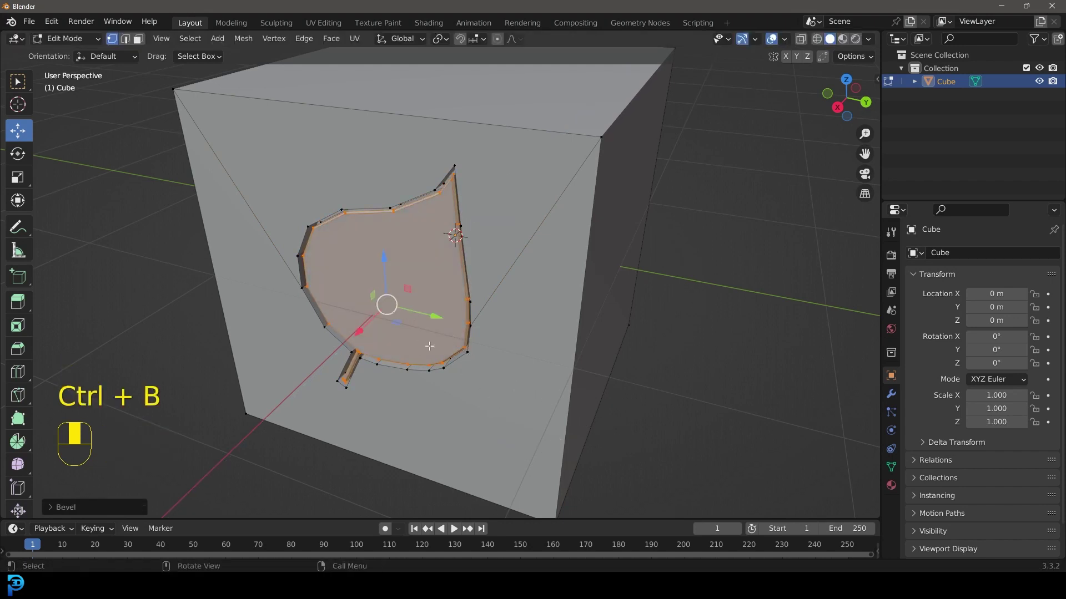
key(Tab)
- Turn the view to face the cube head-on and return to editing its mesh
drag(521, 216, 510, 270)
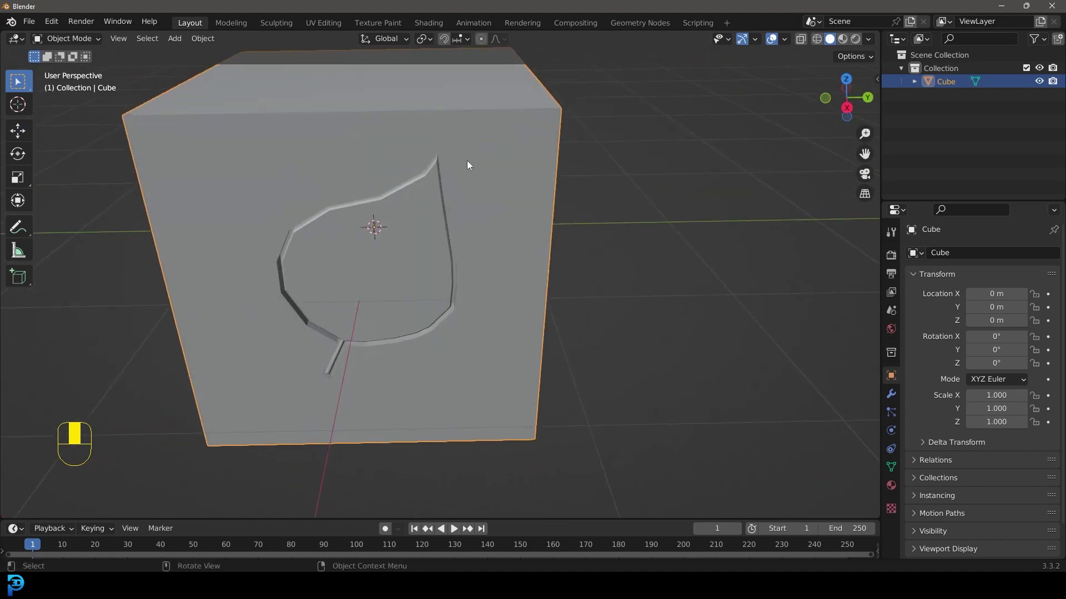
drag(308, 234, 493, 284)
key(Tab)
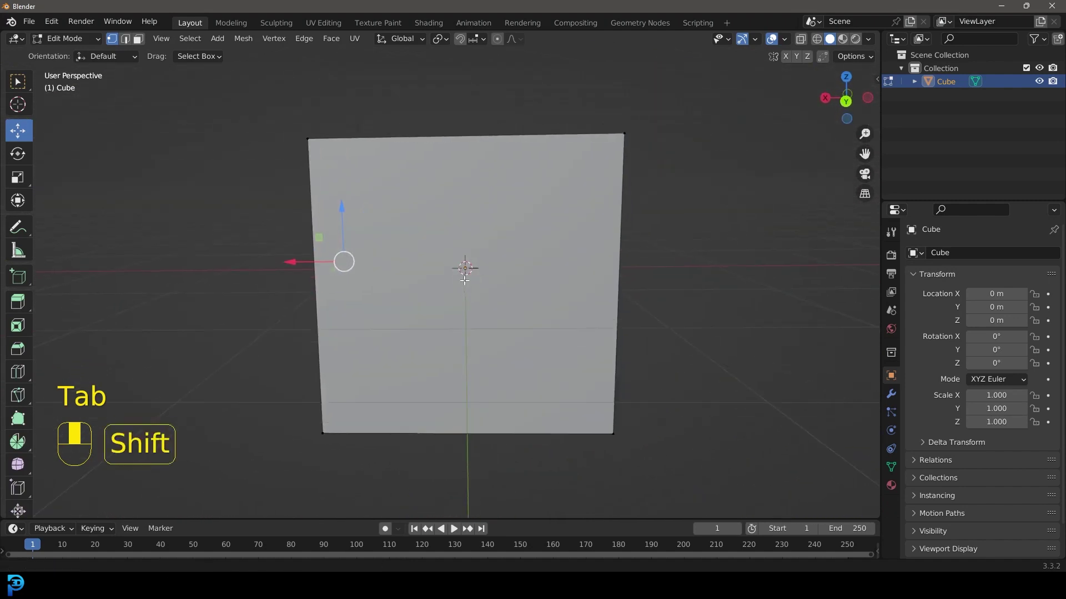
- Start a knife cut for the bean shape on the cube's front face
key(k)
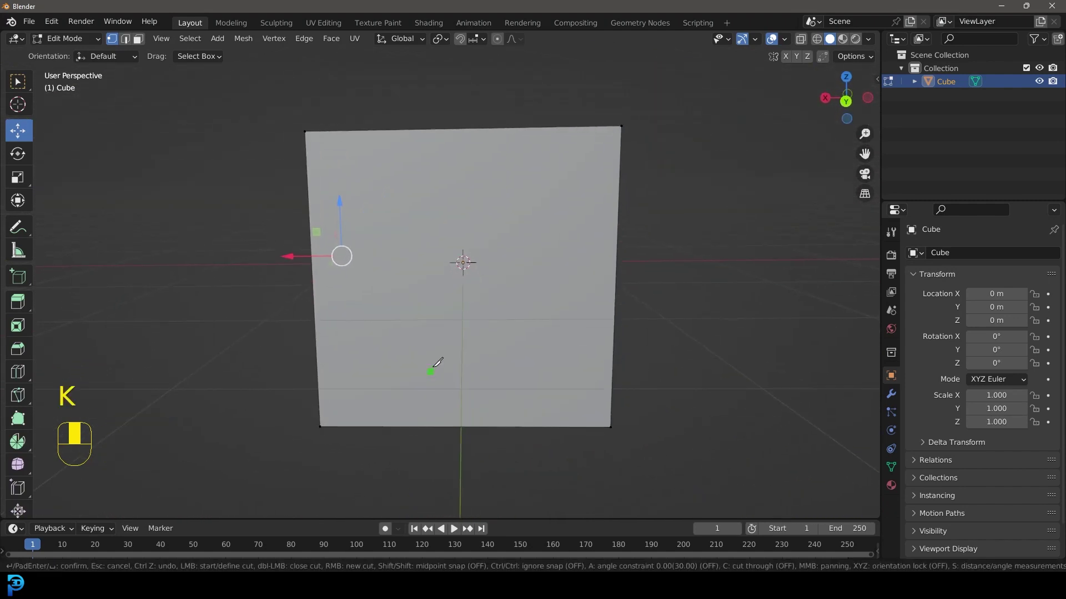
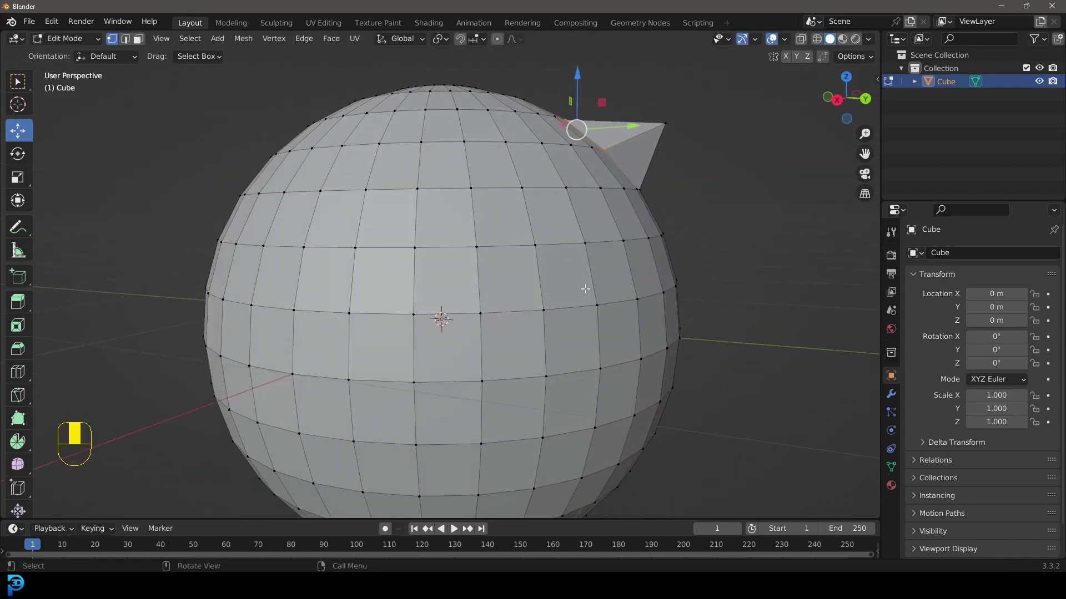
- Pull the selected vertex outward from the sphere into a spike, then undo it
key(g)
drag(617, 275, 514, 388)
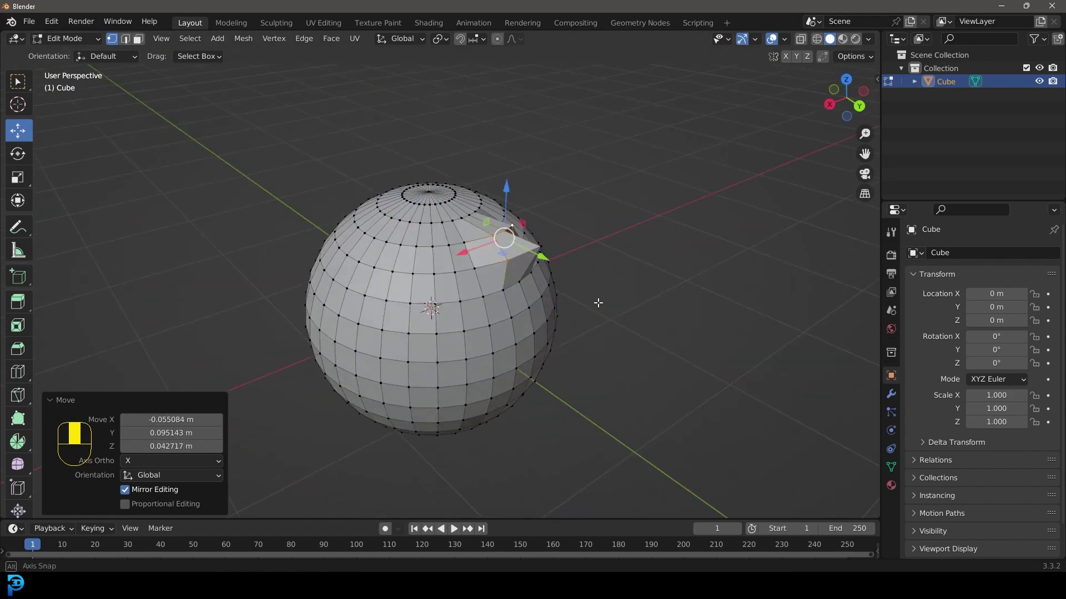
key(ctrl+z)
middle_click(647, 287)
- Undo the spike repeatedly so the sphere surface is smooth again
key(ctrl+z)
key(ctrl+z)
key(ctrl+z)
key(ctrl+z)
drag(646, 288, 503, 32)
key(ctrl+z)
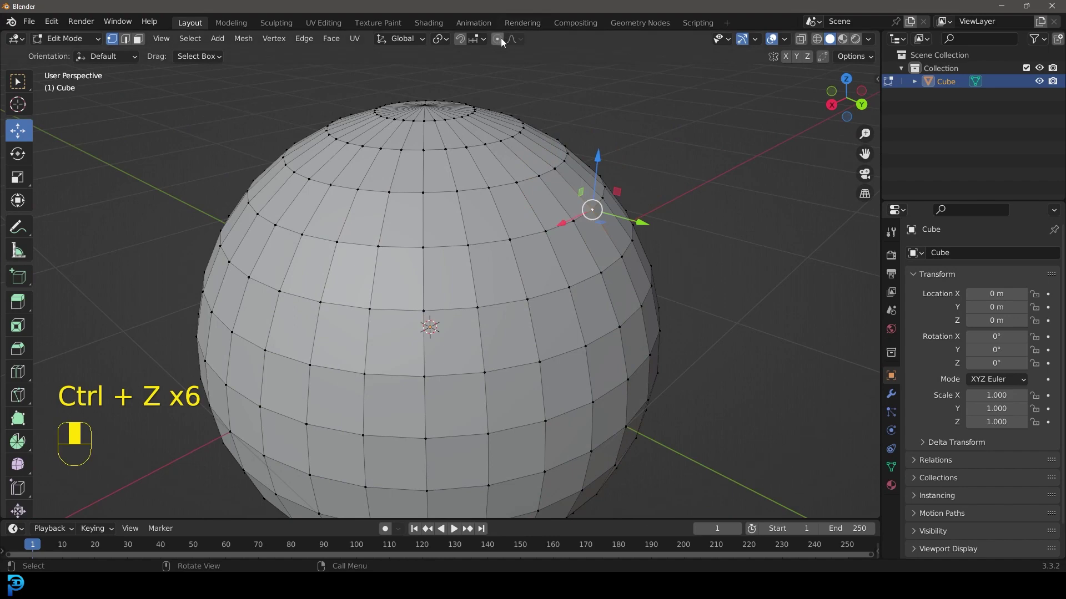
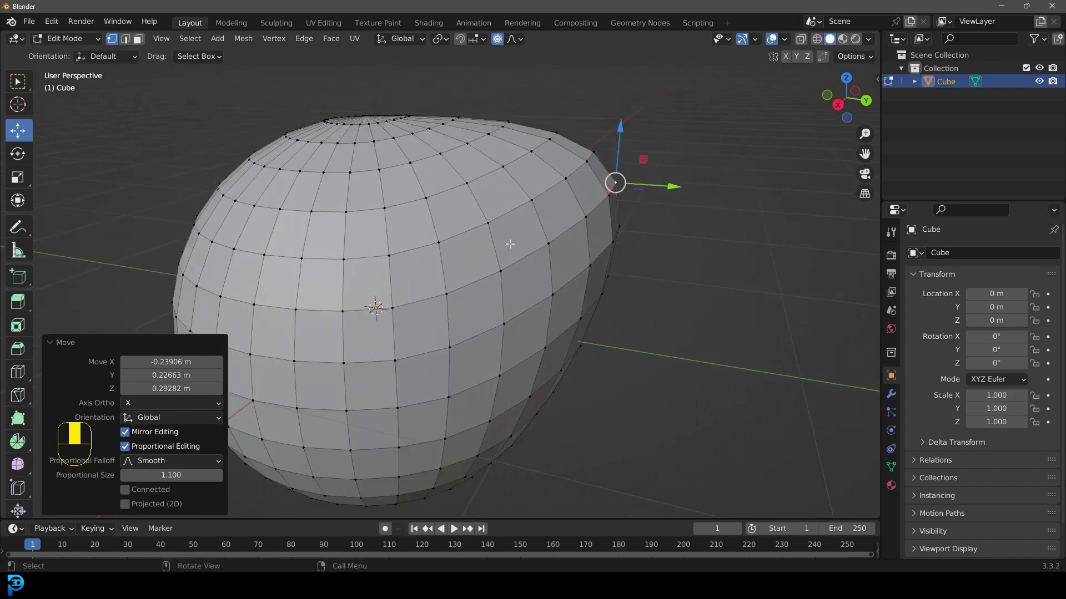
- Select the whole bulged sphere and duplicate it beside itself
key(a)
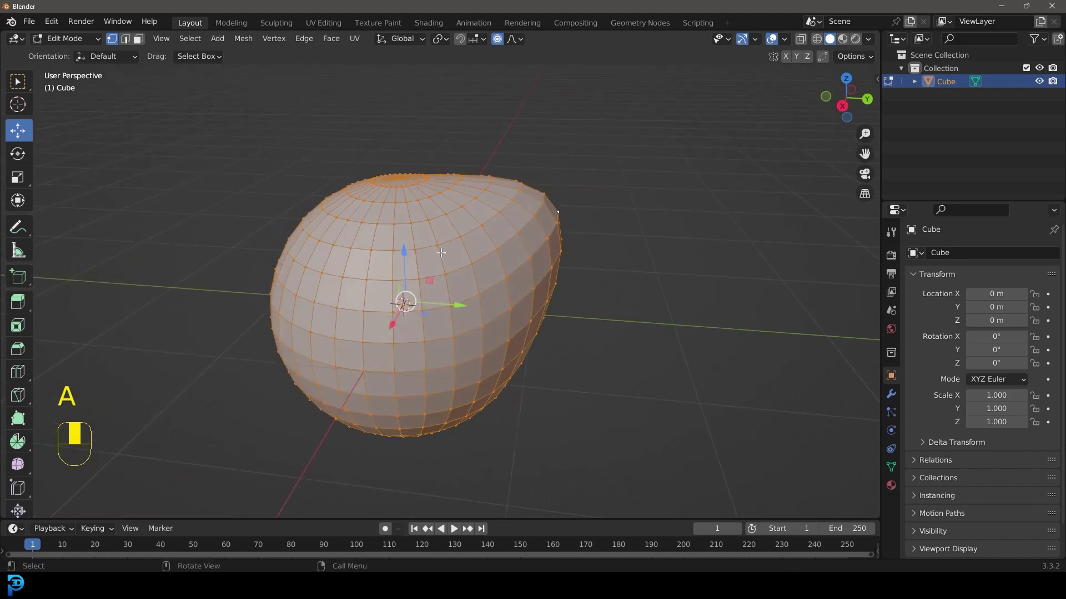
key(shift+d)
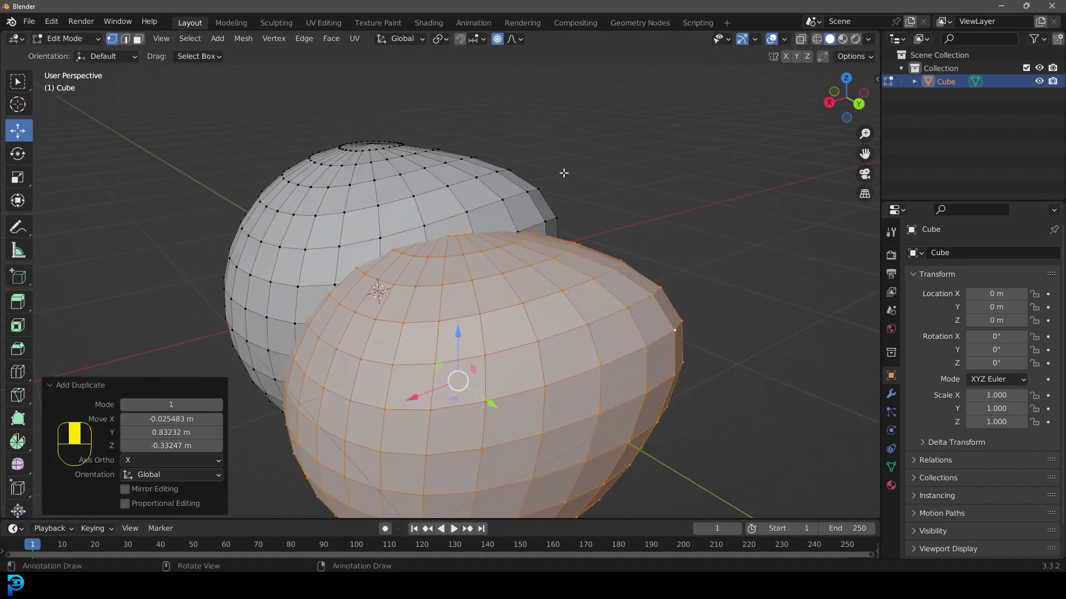
key(g)
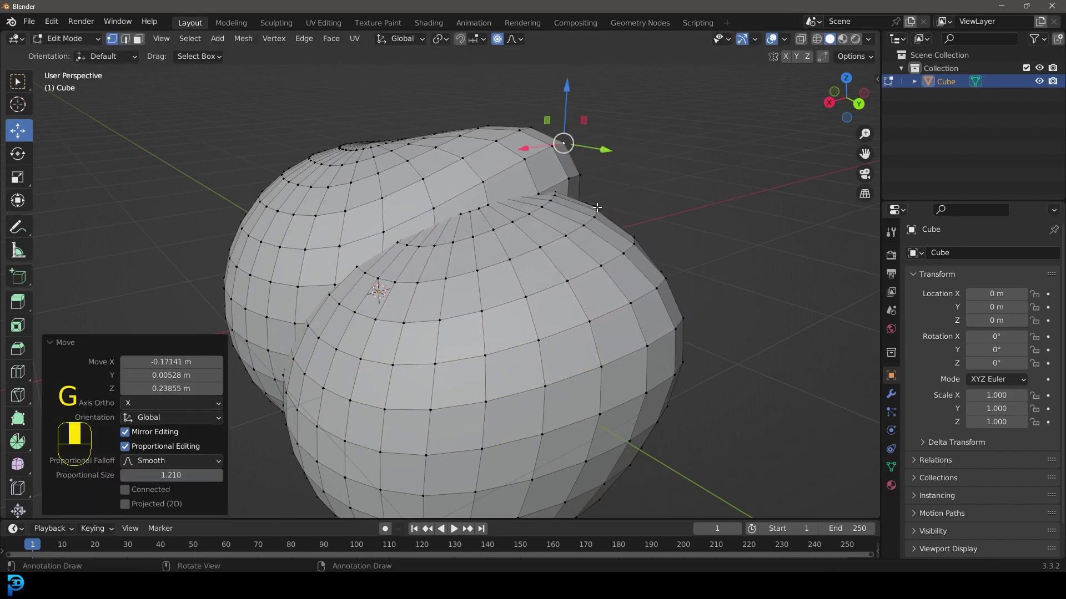
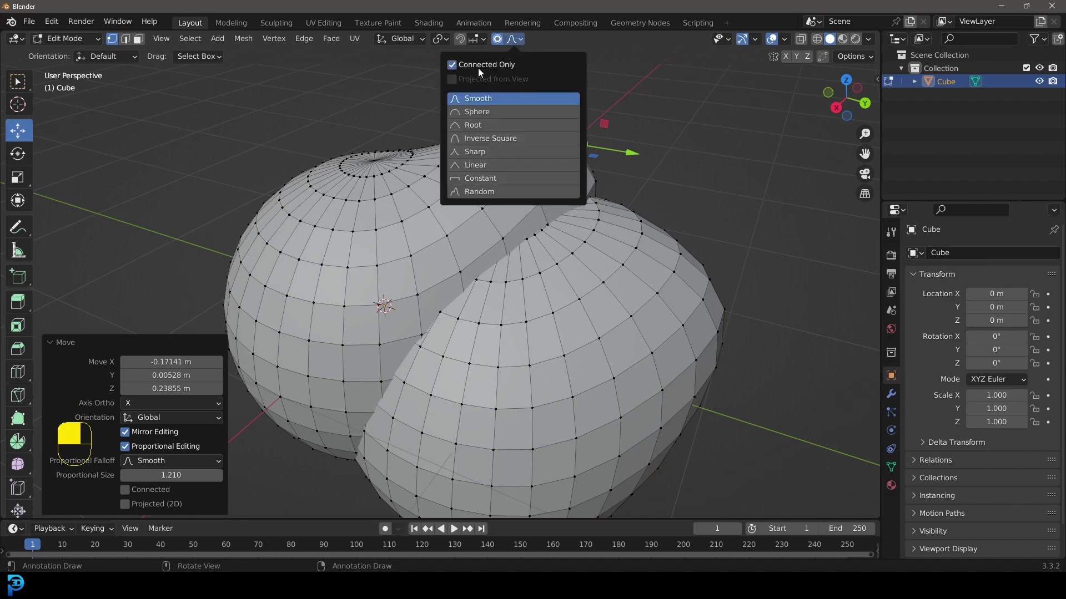
- Pull a vertex on the copy with a wide proportional-editing falloff to reshape it
key(g)
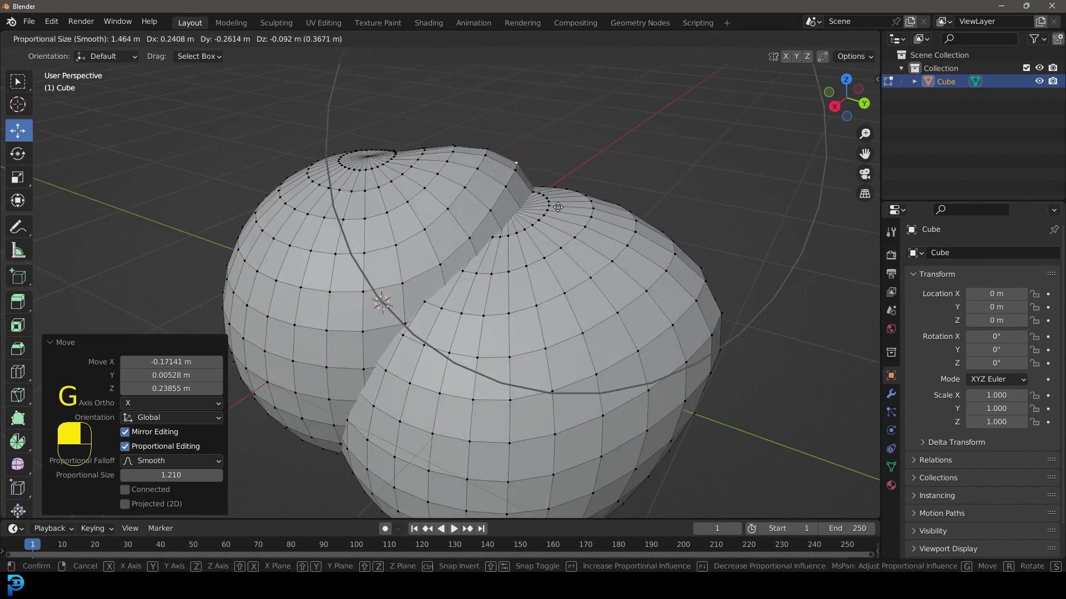
drag(623, 145, 668, 270)
click(668, 269)
drag(668, 268, 514, 43)
key(g)
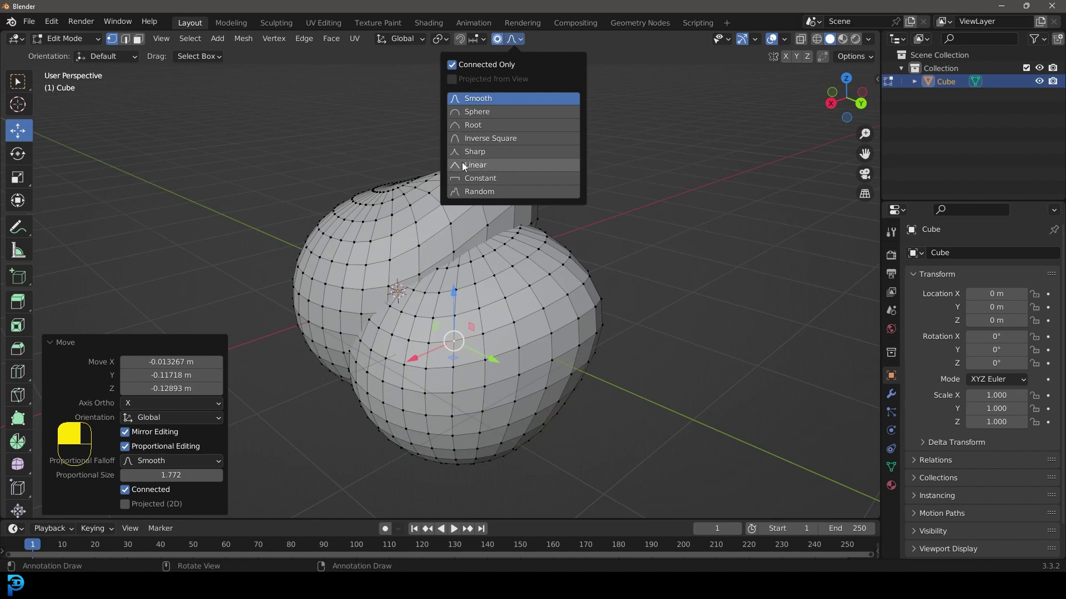
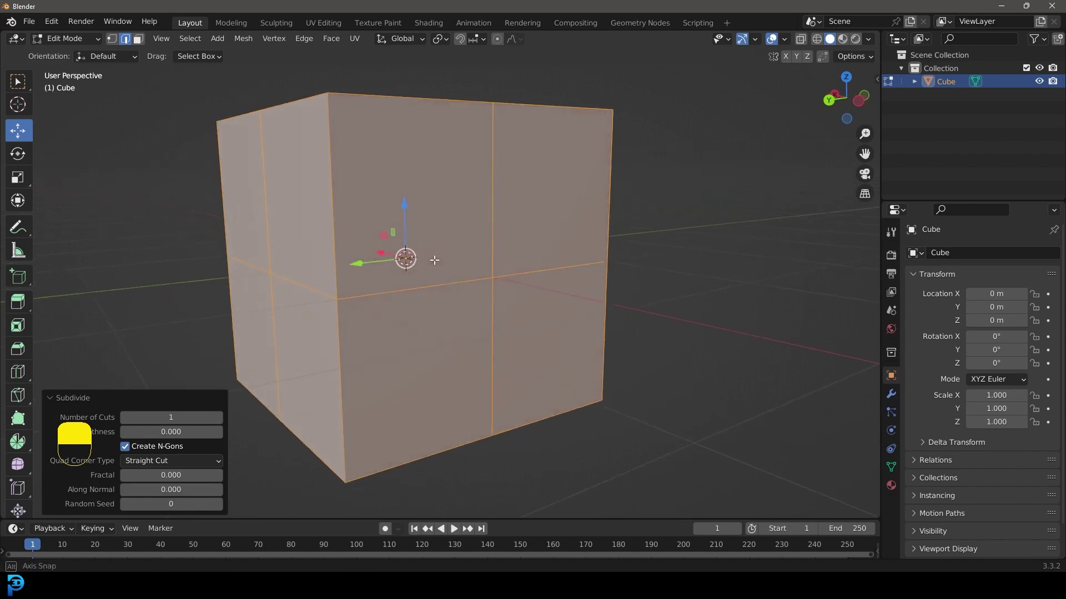
- Undo the loop cuts so the cube has plain faces and deselect everything
key(ctrl+z)
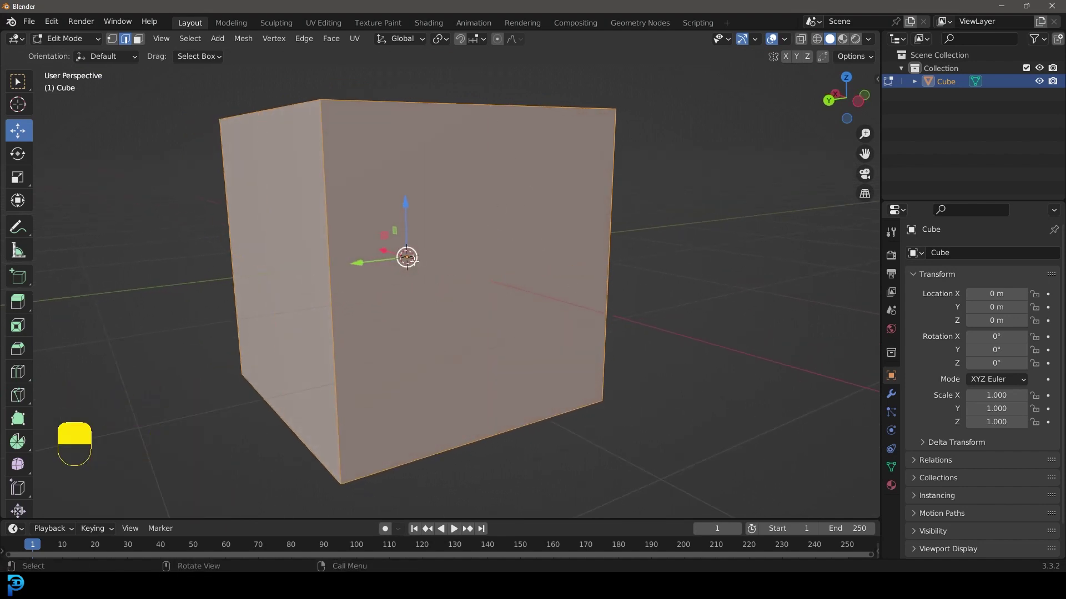
click(470, 304)
middle_click(470, 305)
- Deselect all and start a horizontal loop cut (Ctrl+R) across the cube
right_click(471, 305)
key(alt+a)
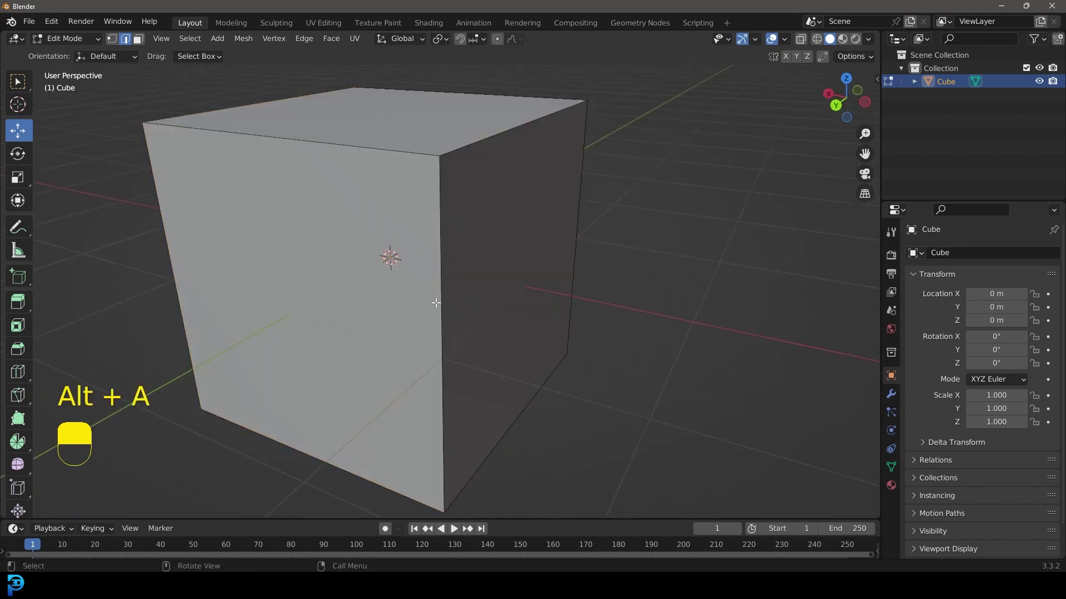
key(ctrl+r)
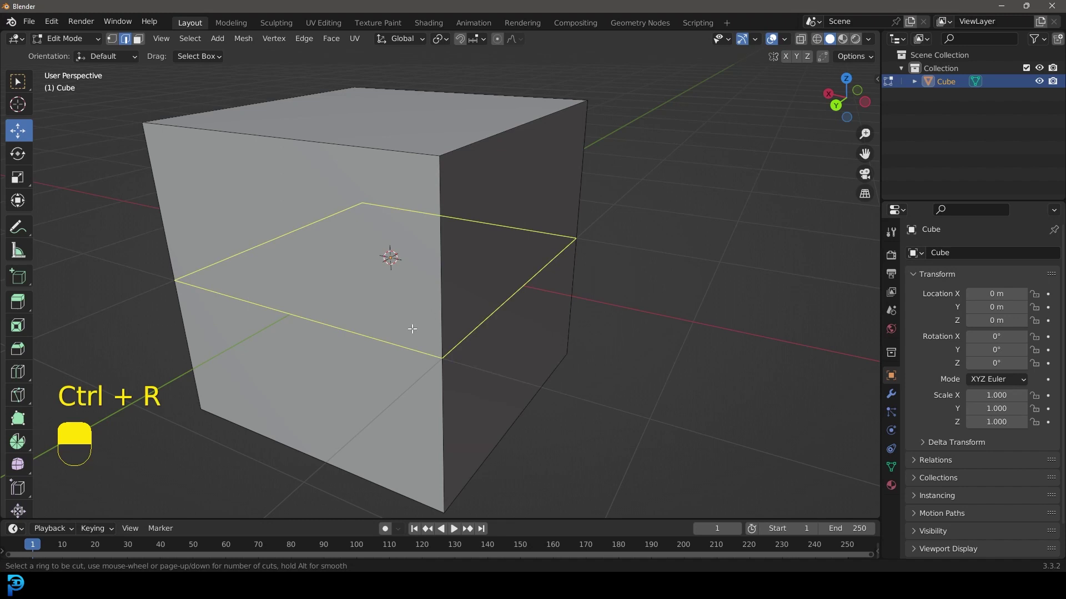
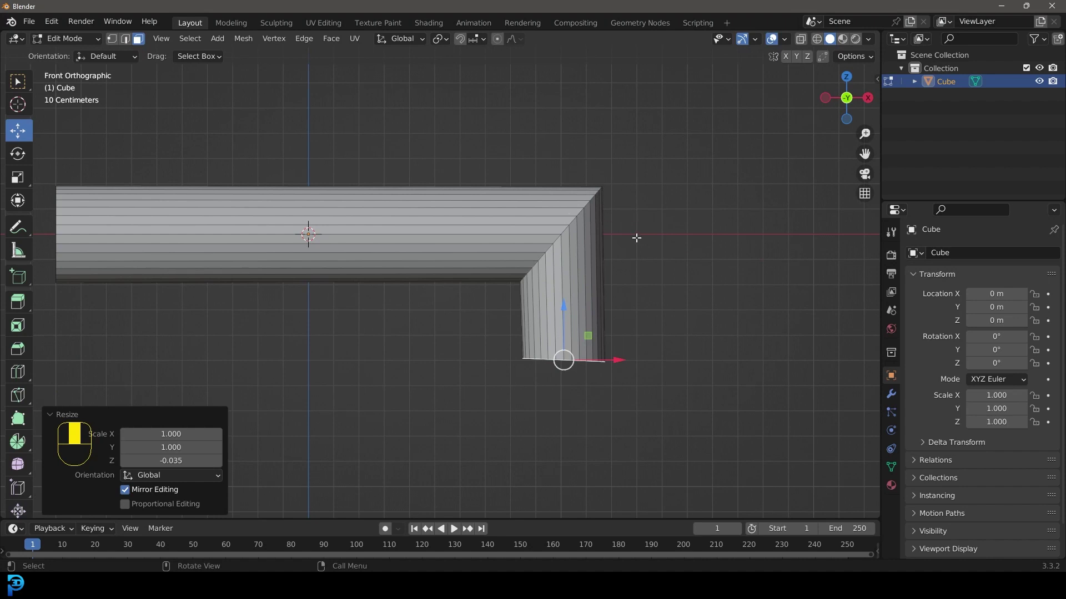
key(ctrl+z)
key(ctrl+z)
key(ctrl+z)
key(ctrl+z)
middle_click(556, 294)
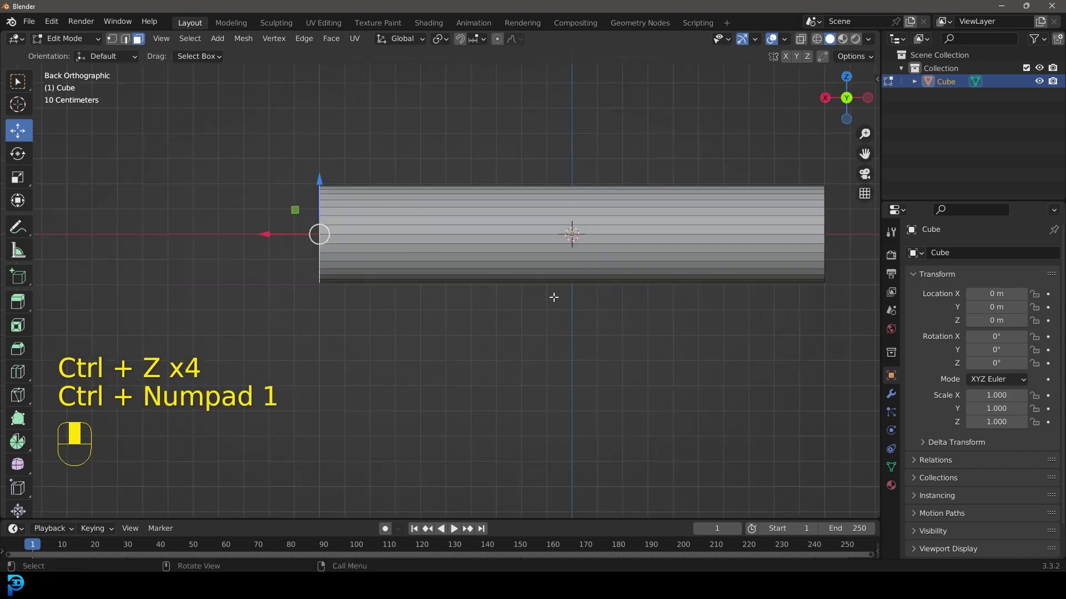
key(KP_1)
drag(556, 295, 551, 208)
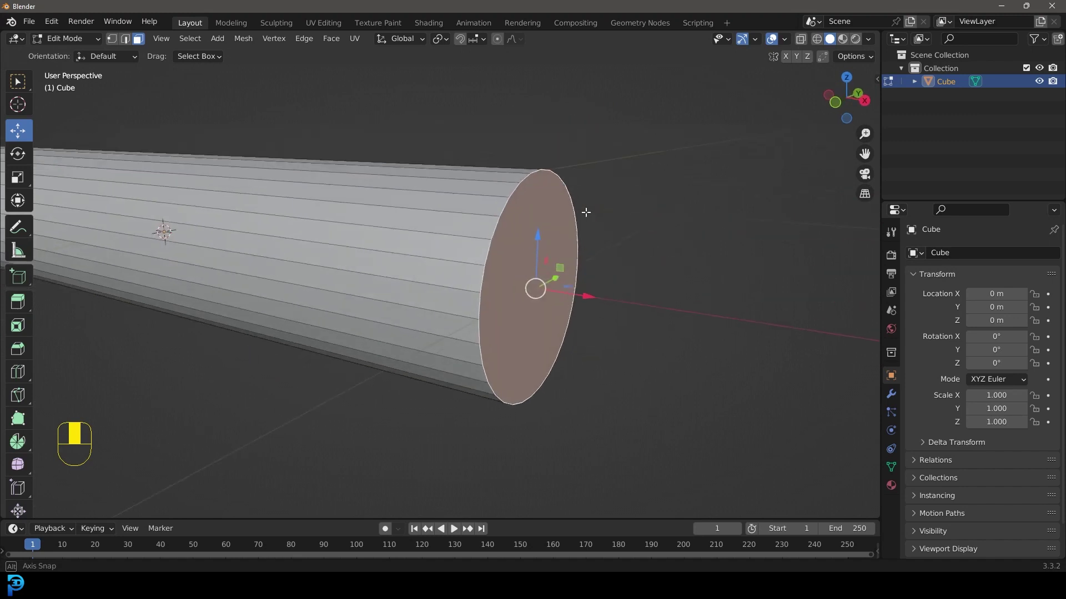
- Select the pipe's end face and check the bend from the front view
click(536, 212)
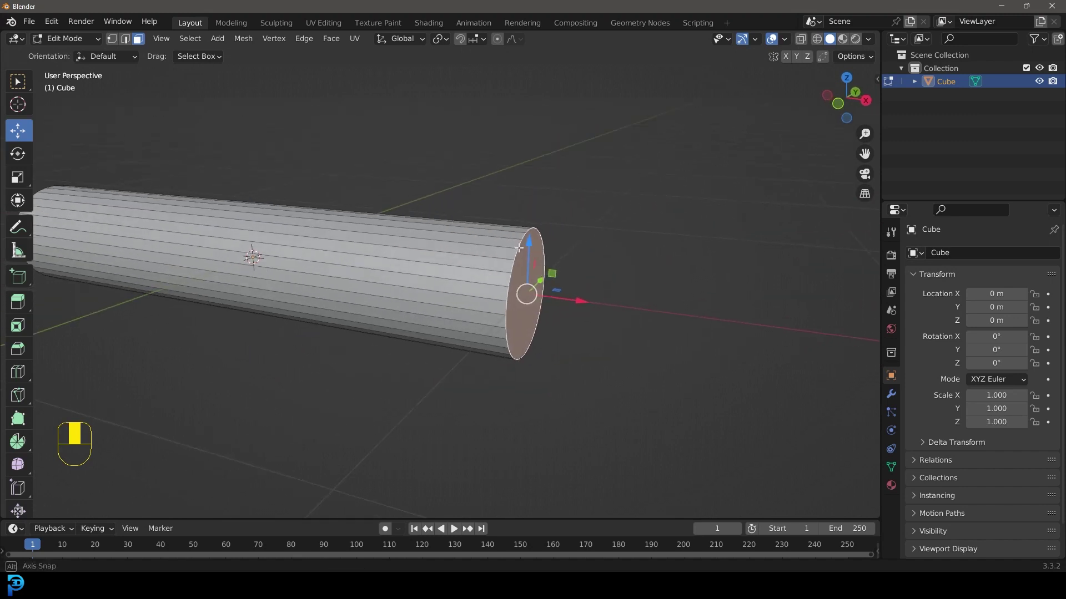
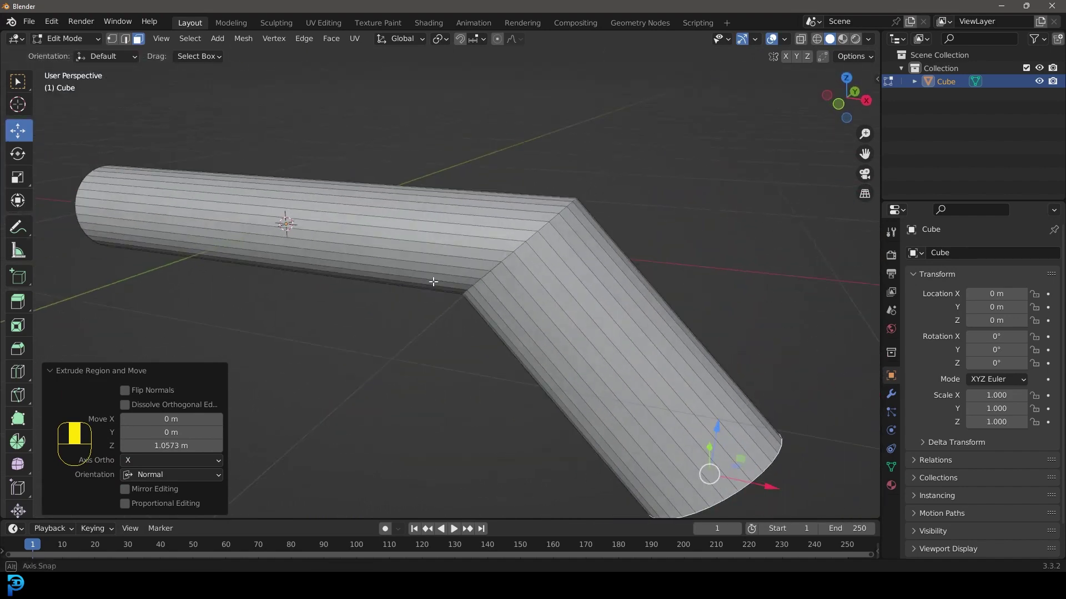
key(KP_1)
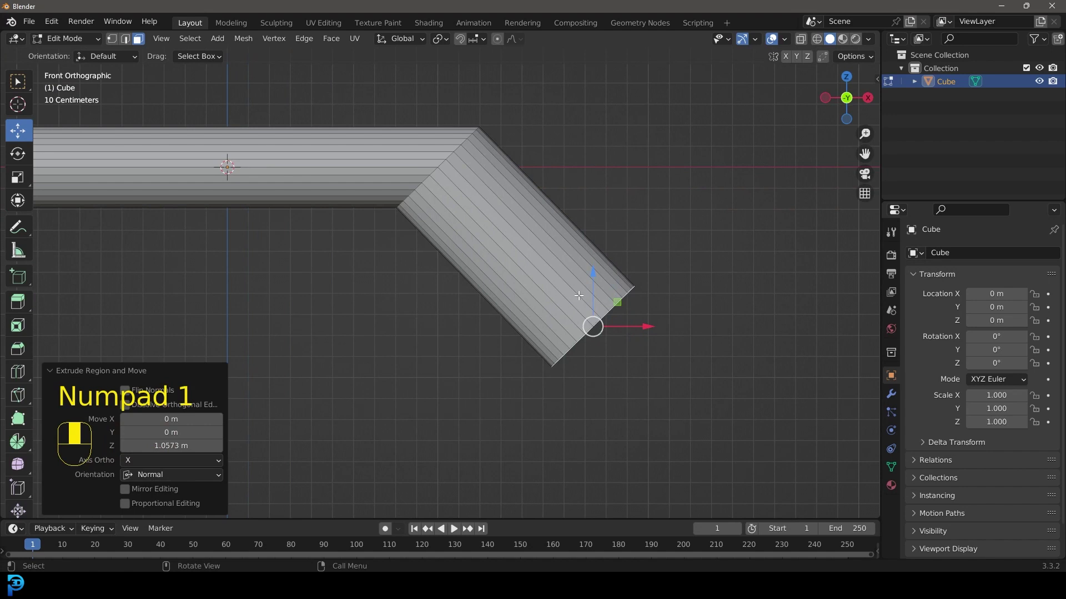
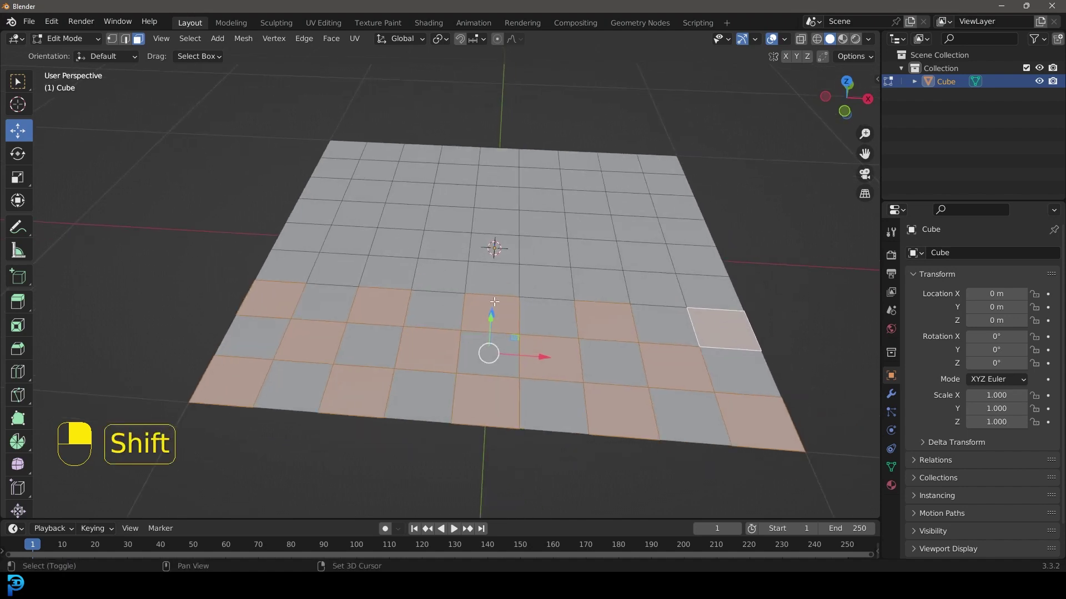
- Select all grid faces and checker-deselect them via F3 command search
key(a)
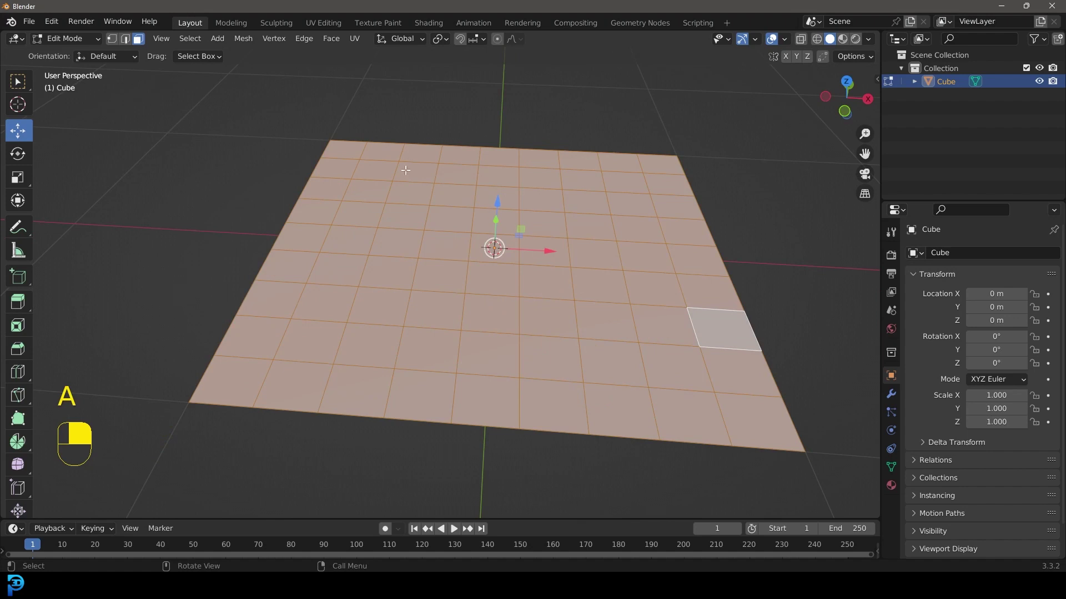
key(F3)
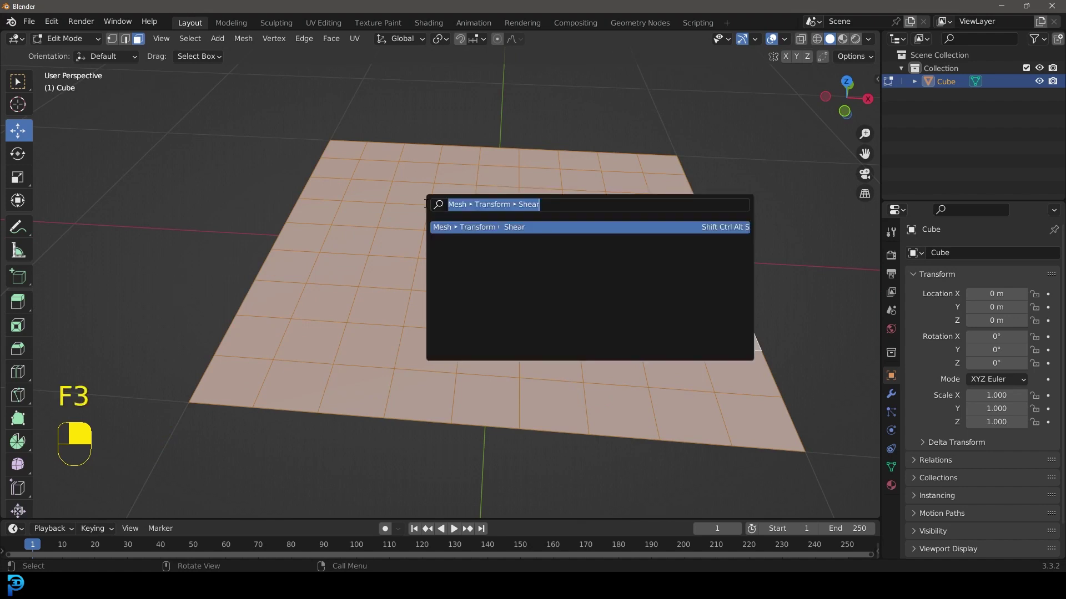
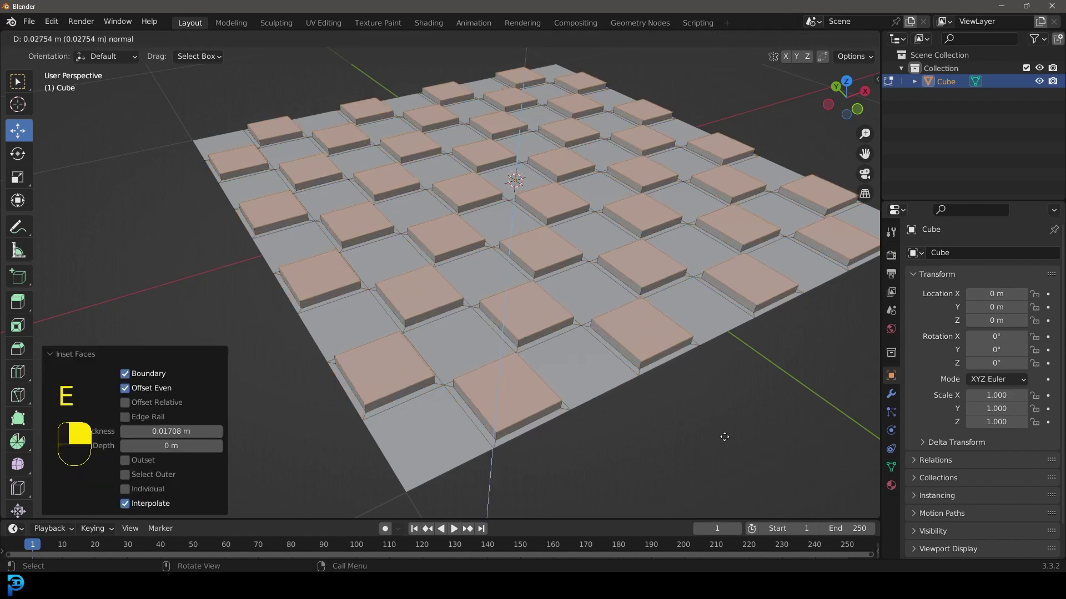
drag(524, 230, 633, 249)
- Raise the checkered tiles to varying heights and return to Object Mode
key(g)
drag(633, 254, 550, 282)
drag(527, 209, 551, 221)
key(Tab)
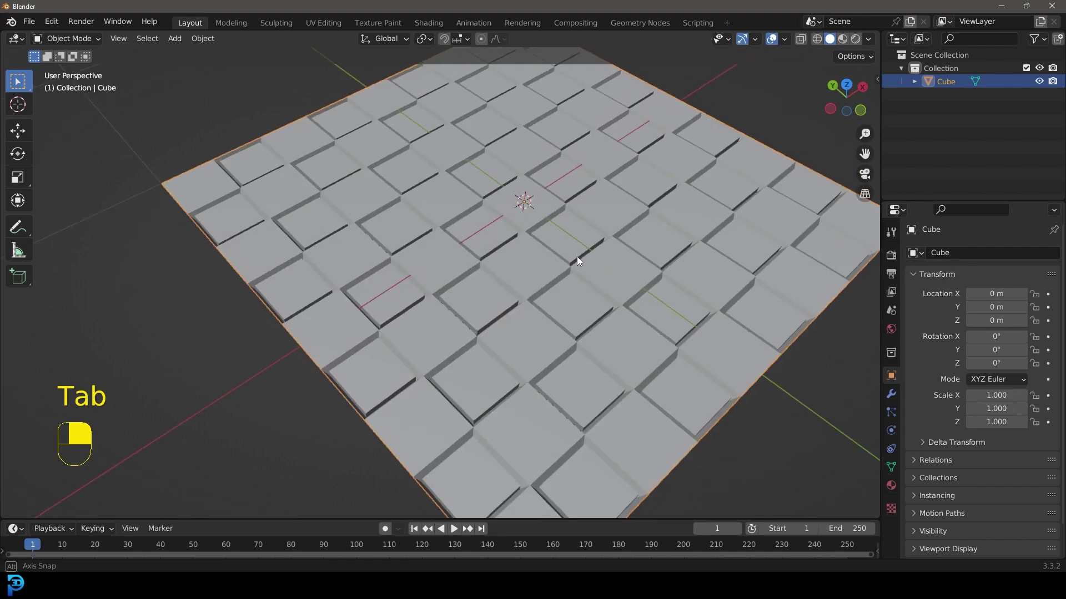
- Add a circle mesh at the origin of the empty scene via Shift+A > Mesh > Circle
drag(442, 245, 520, 247)
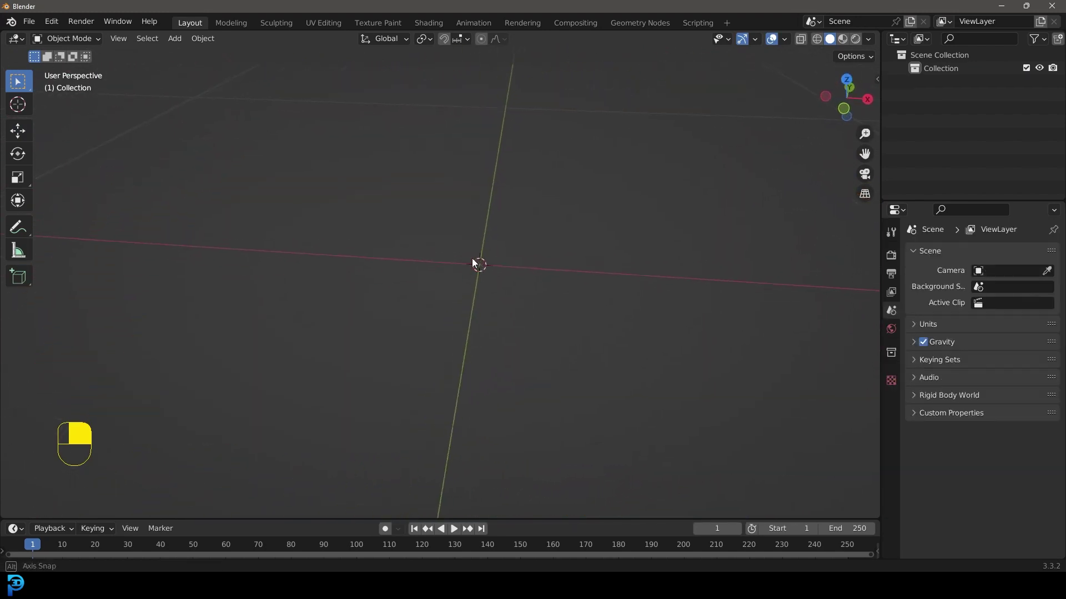
key(shift+a)
drag(604, 48, 484, 254)
key(Tab)
click(437, 245)
- Enter Edit Mode on the circle and select all its vertices to start the ring
drag(450, 271, 338, 283)
key(f)
key(ctrl+z)
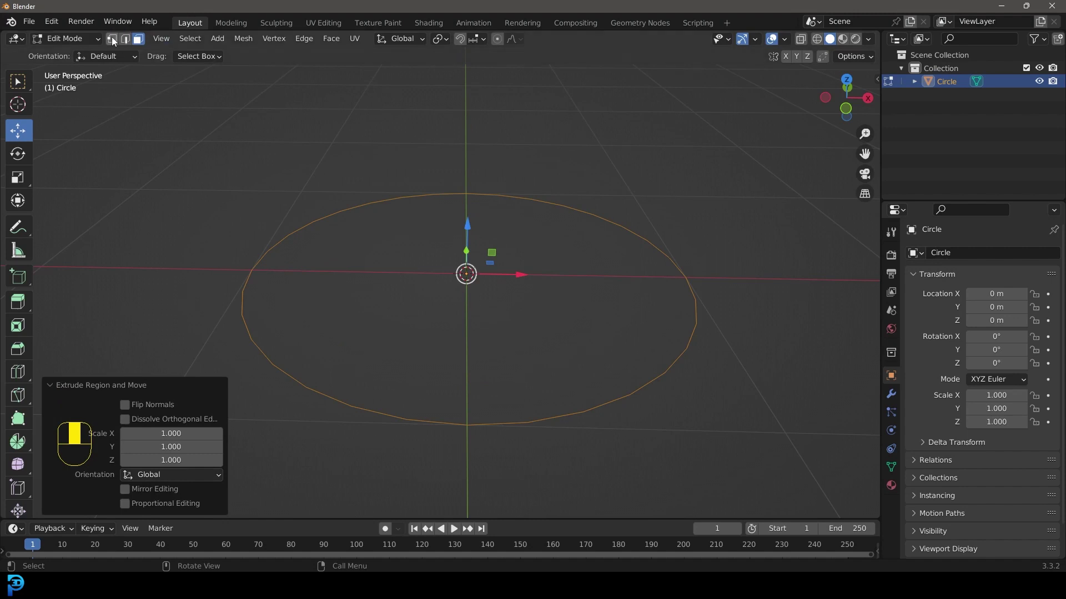
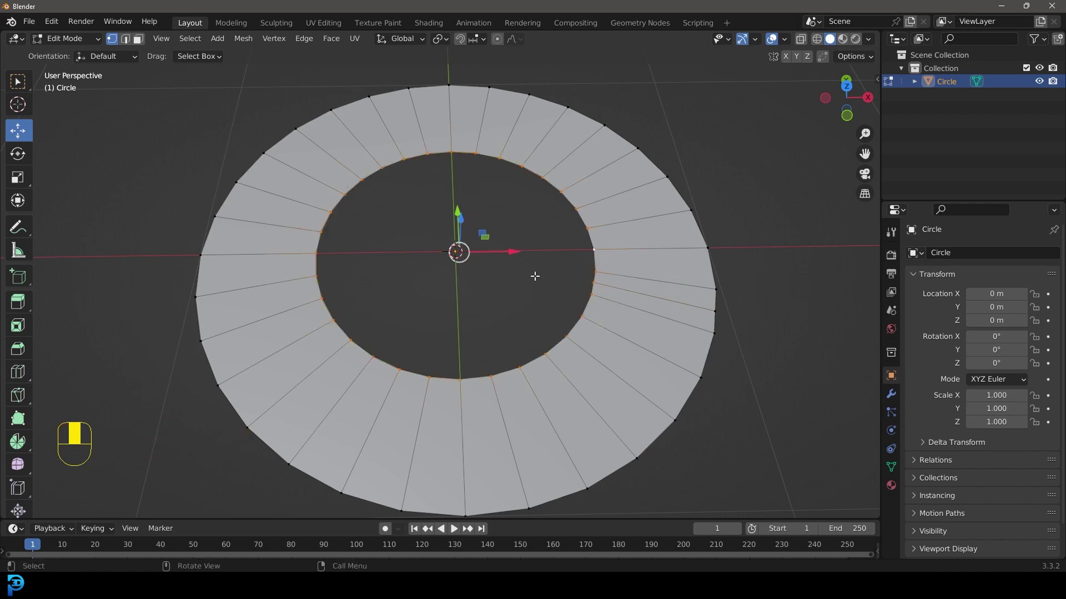
- Fill the ring's central hole with faces using Ctrl+F on the inner edge loop
key(ctrl+f)
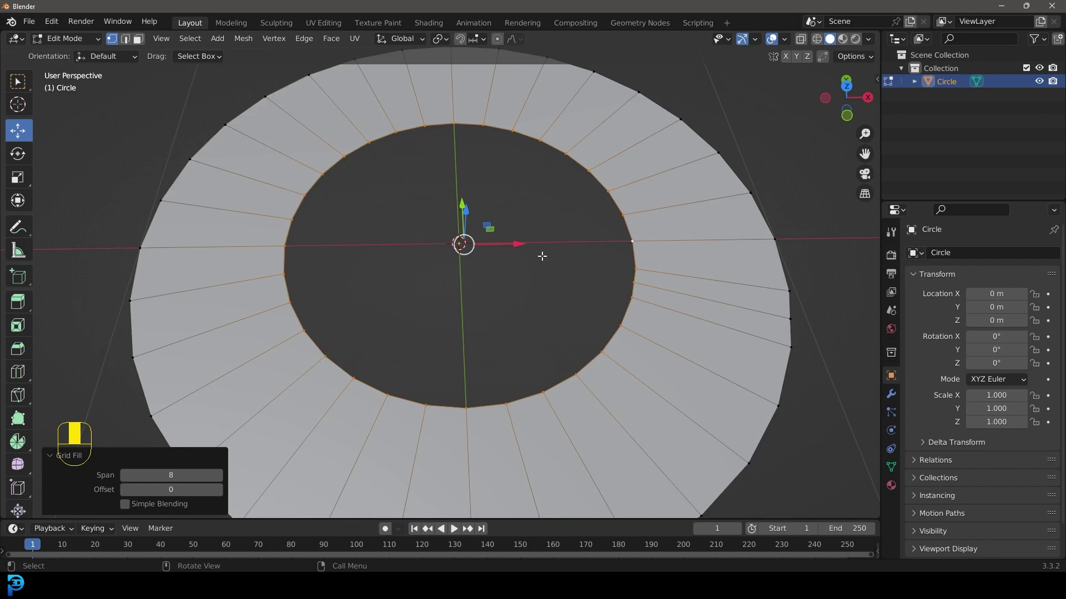
drag(546, 257, 468, 250)
key(ctrl+f)
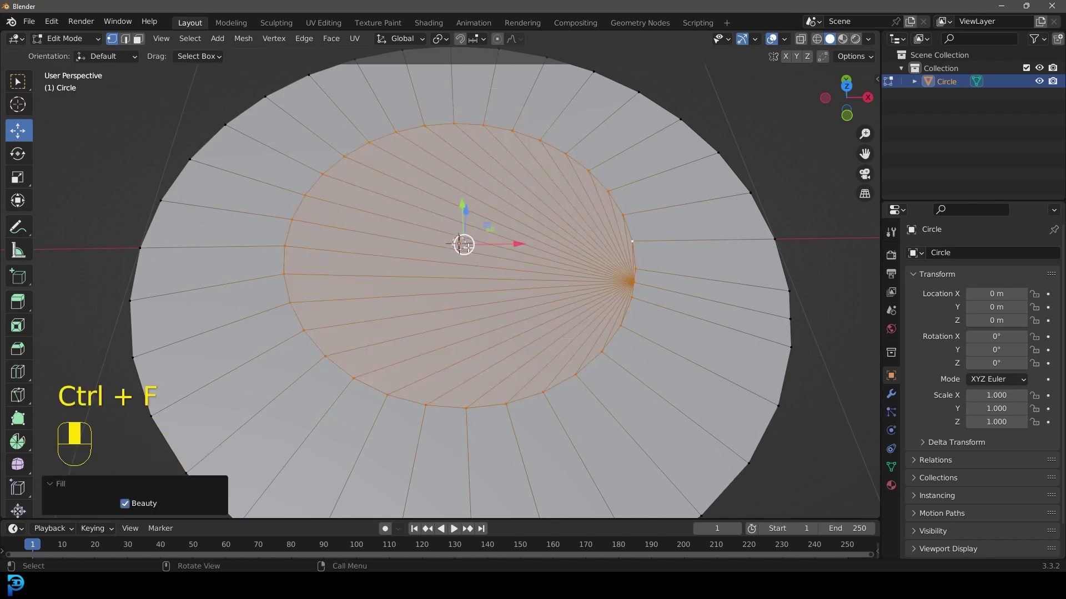